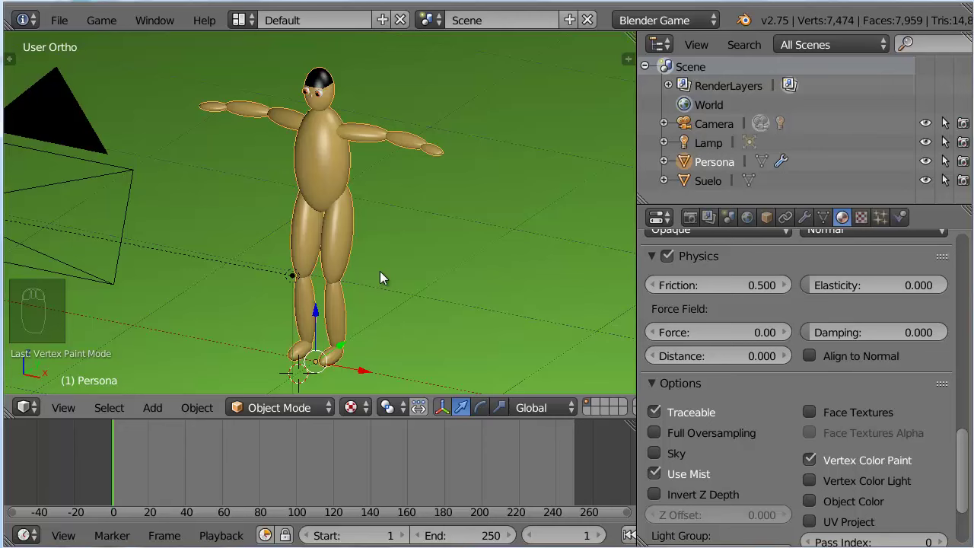
- Orbit the view around the Persona character
left_click_drag(279, 232, 254, 220)
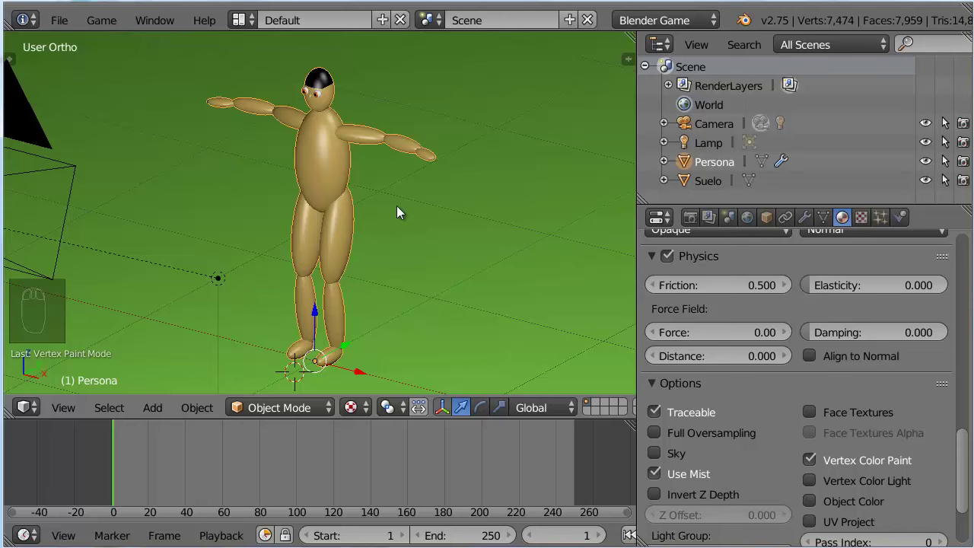
- Show Persona's transform values and apply its rotation and scale with Ctrl+A
key("n")
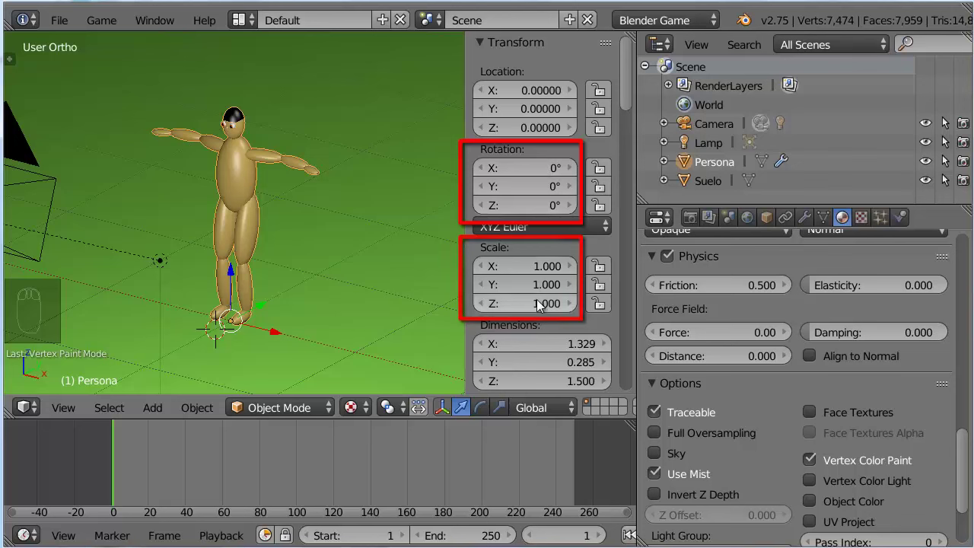
left_click_drag(201, 416, 270, 271)
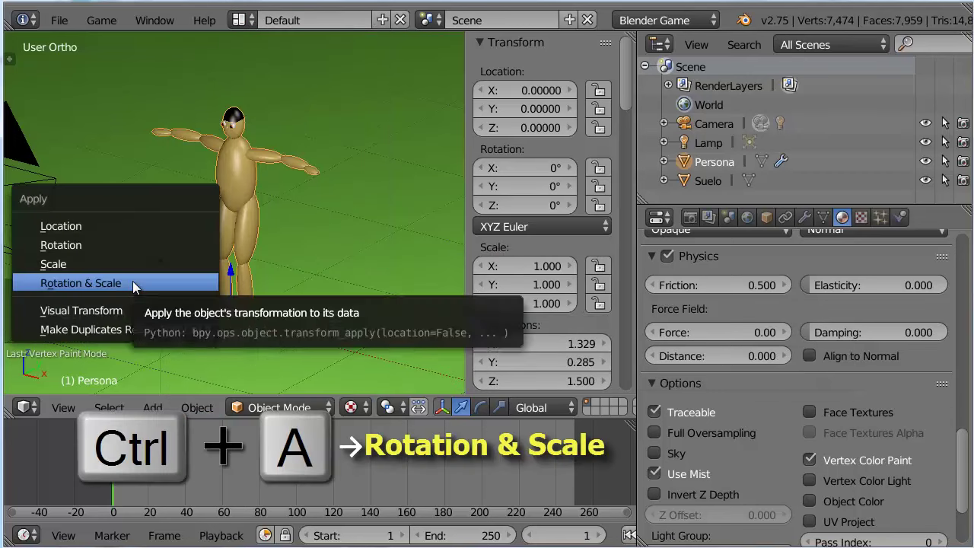
key("ctrl+a")
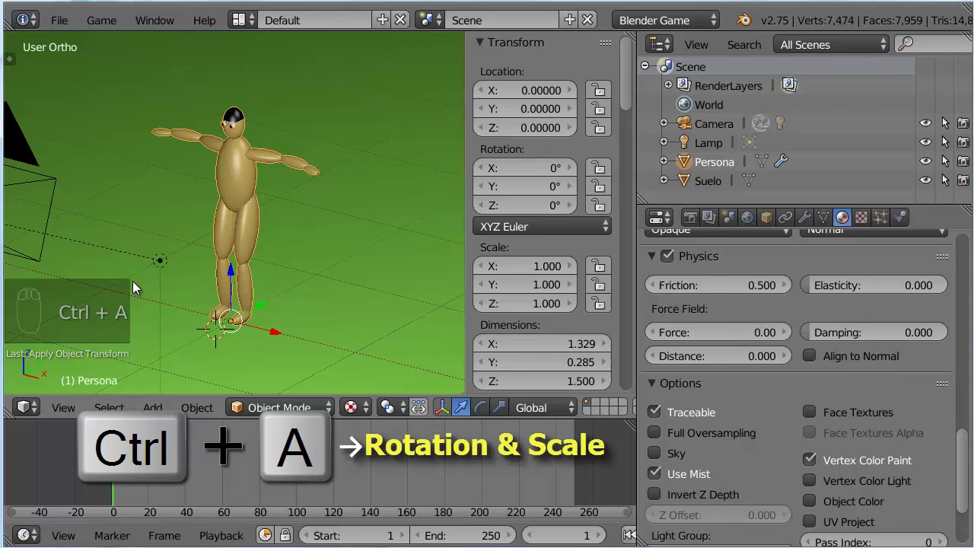
- Orbit around Persona and bring up its Mirror modifier settings (X axis, Merge, Clipping)
left_click_drag(208, 248, 282, 256)
scroll("up", 3)
left_click_drag(283, 256, 422, 181)
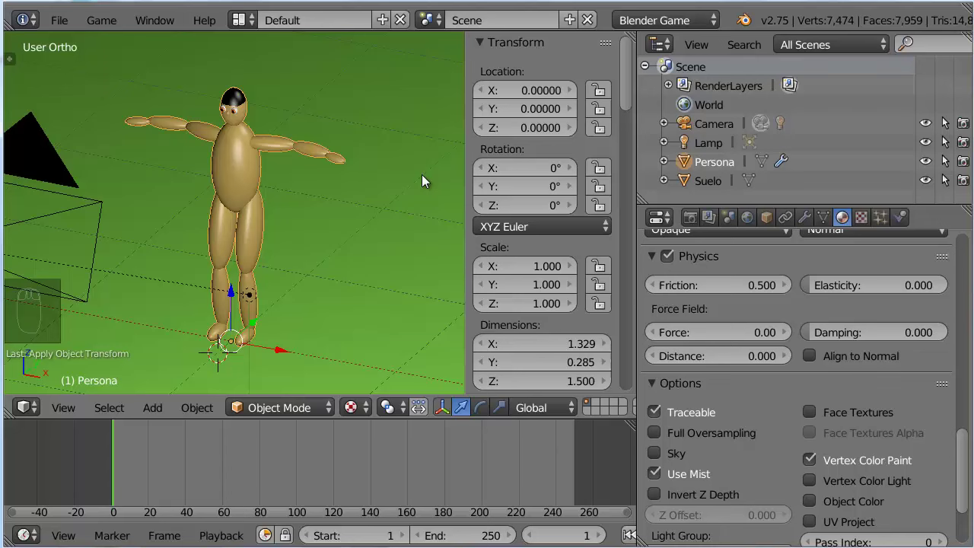
left_click_drag(809, 226, 835, 323)
left_click_drag(824, 314, 280, 284)
left_click_drag(322, 289, 353, 296)
middle_click(280, 284)
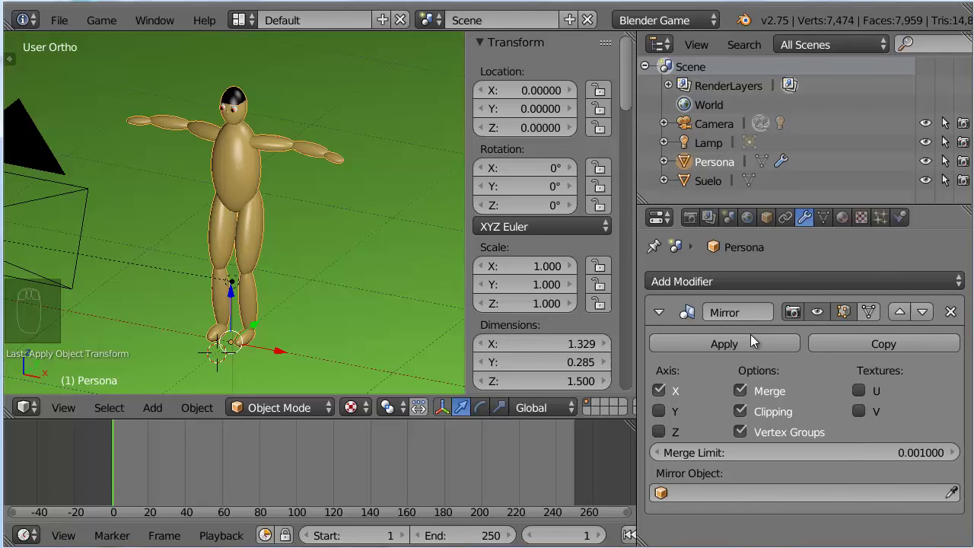
left_click_drag(340, 308, 320, 299)
scroll("up", 3)
left_click_drag(359, 267, 374, 300)
left_click_drag(374, 300, 503, 153)
left_click_drag(533, 137, 541, 117)
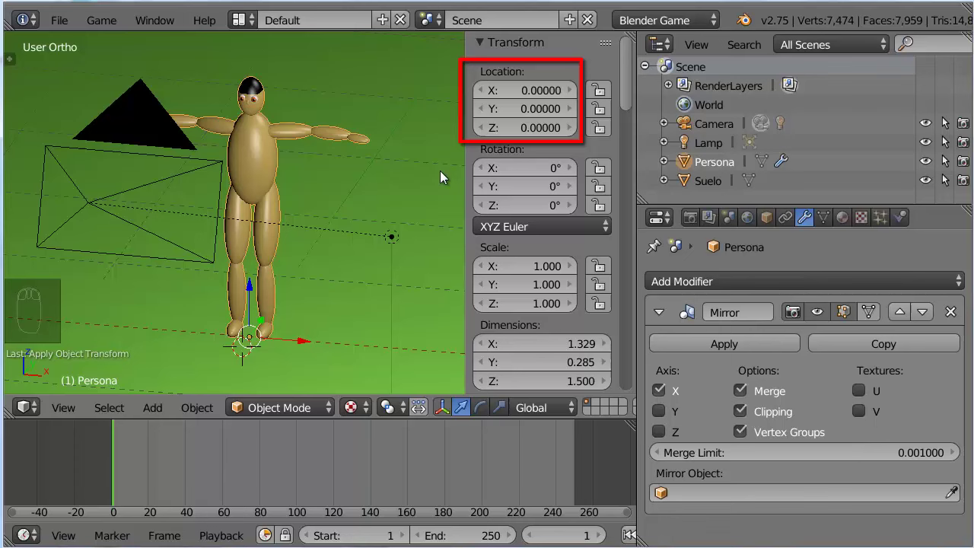
left_click_drag(399, 213, 367, 230)
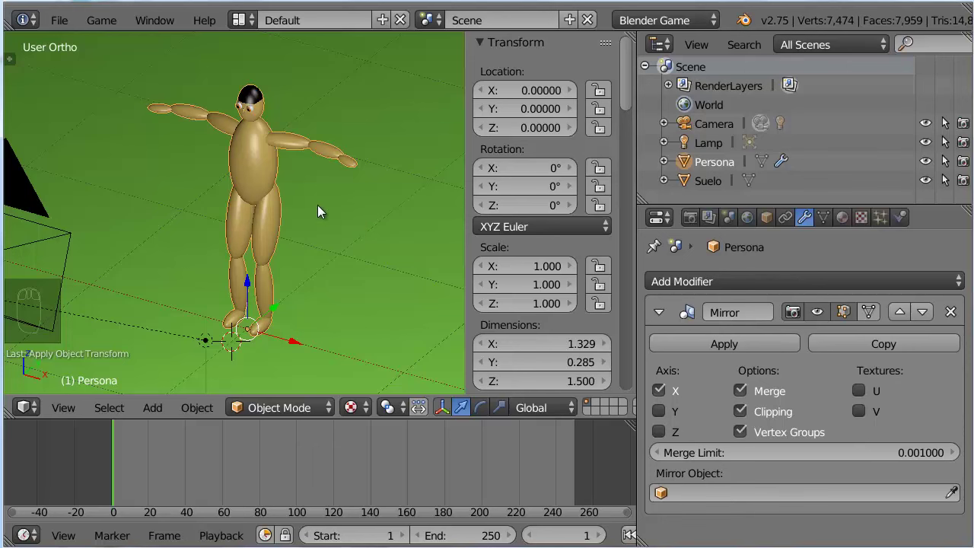
- Check Persona from the front, side and top numpad views, ending on the front
key("KP_1")
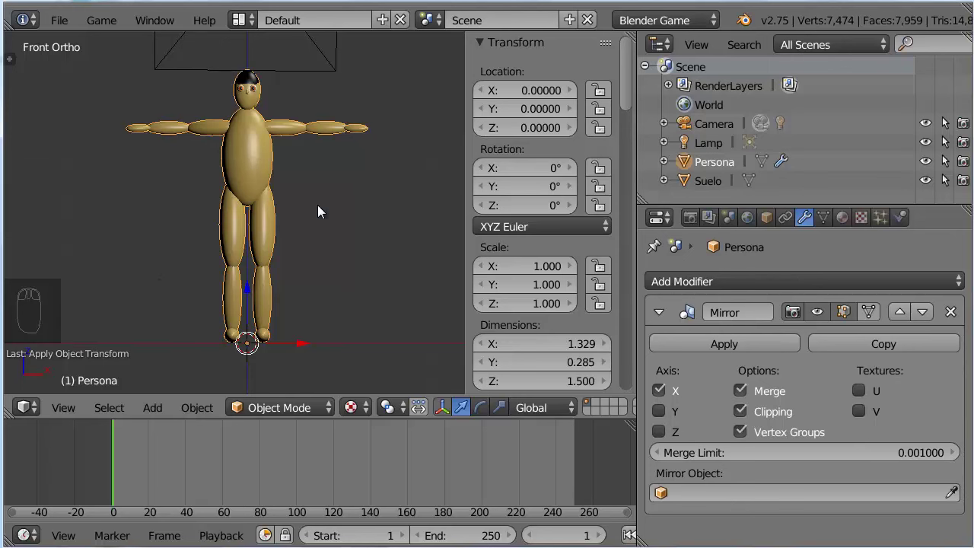
key("KP_3")
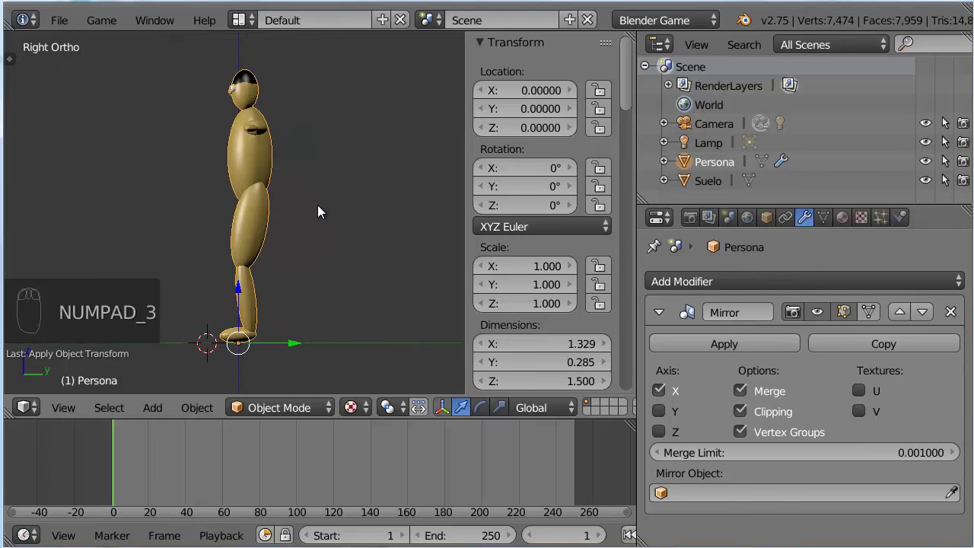
key("KP_7")
key("KP_1")
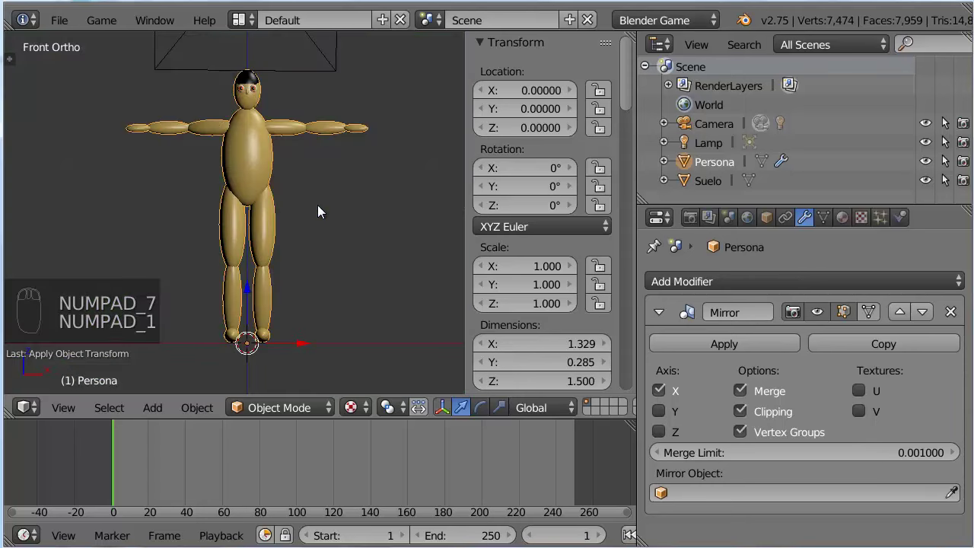
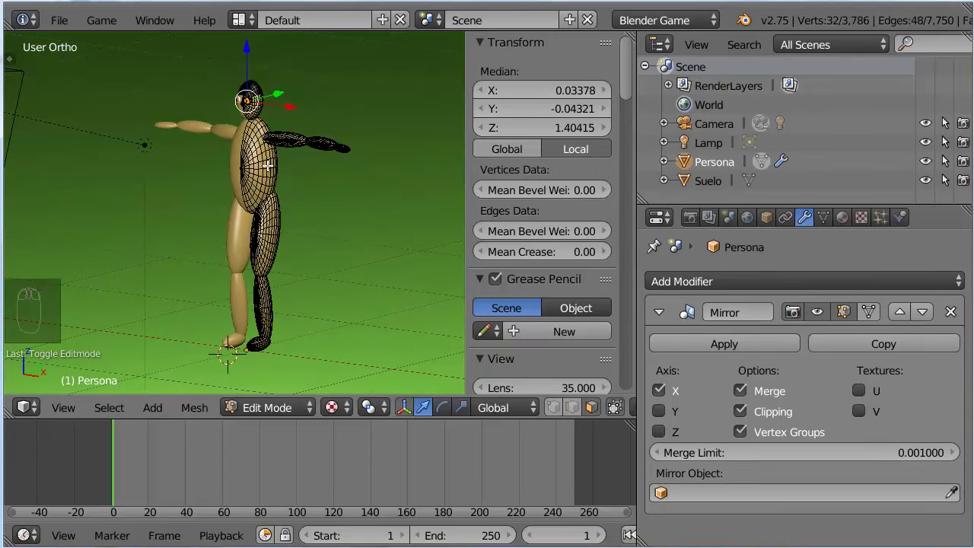
- Select the linked eye and body geometry with L, undo the selections and reframe the view
key("l")
key("l")
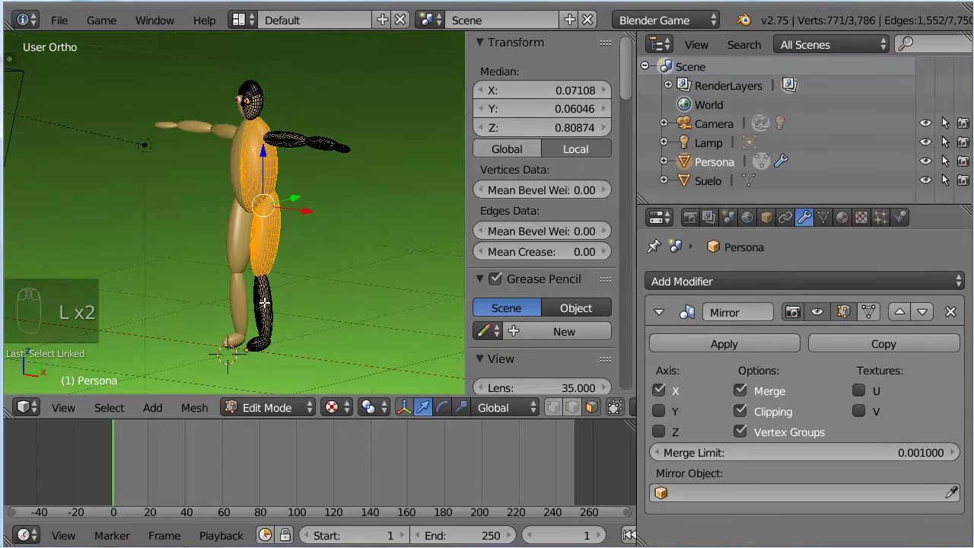
key("l")
key("l")
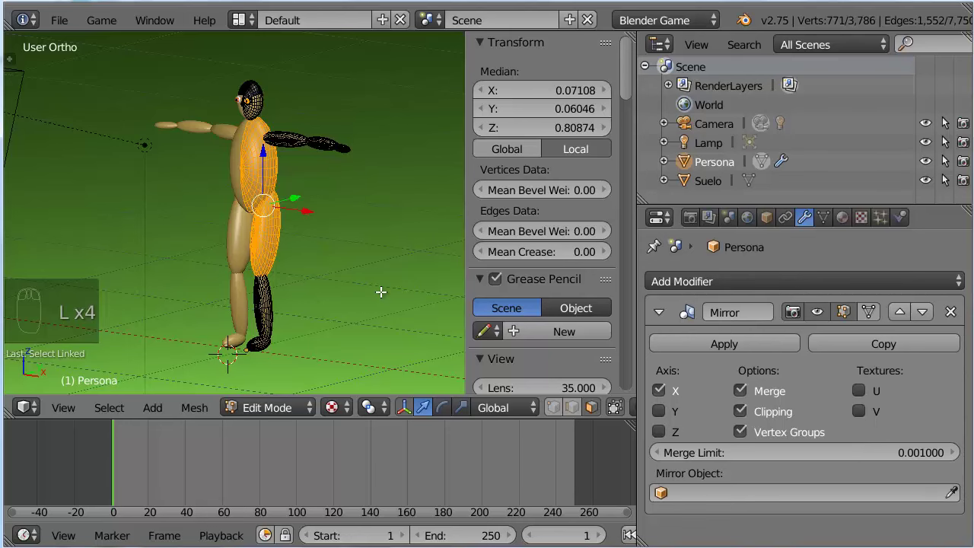
key("ctrl+z")
key("ctrl+z")
left_click_drag(249, 101, 391, 303)
- Leave edit mode, hide the transform panel and show Persona's physics and options settings
key("Tab")
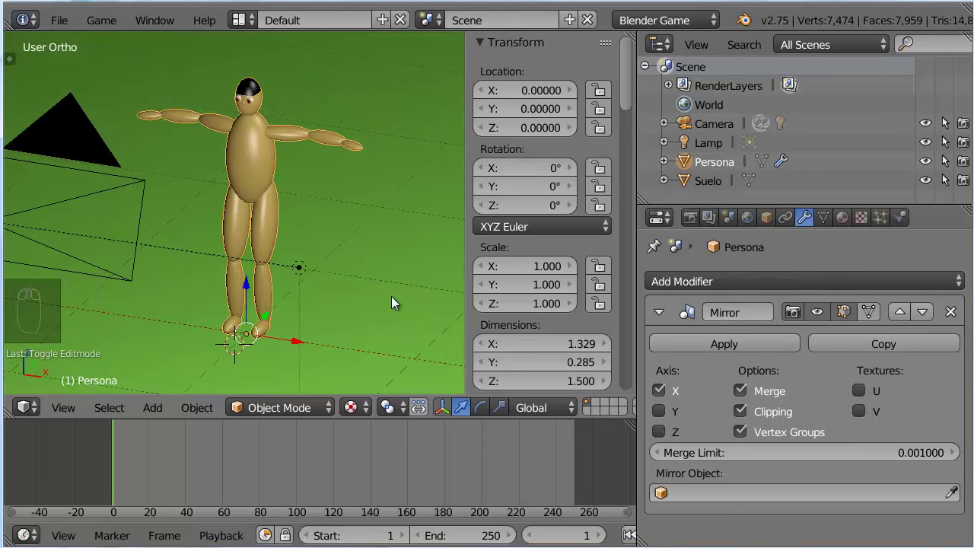
key("n")
left_click_drag(393, 301, 617, 287)
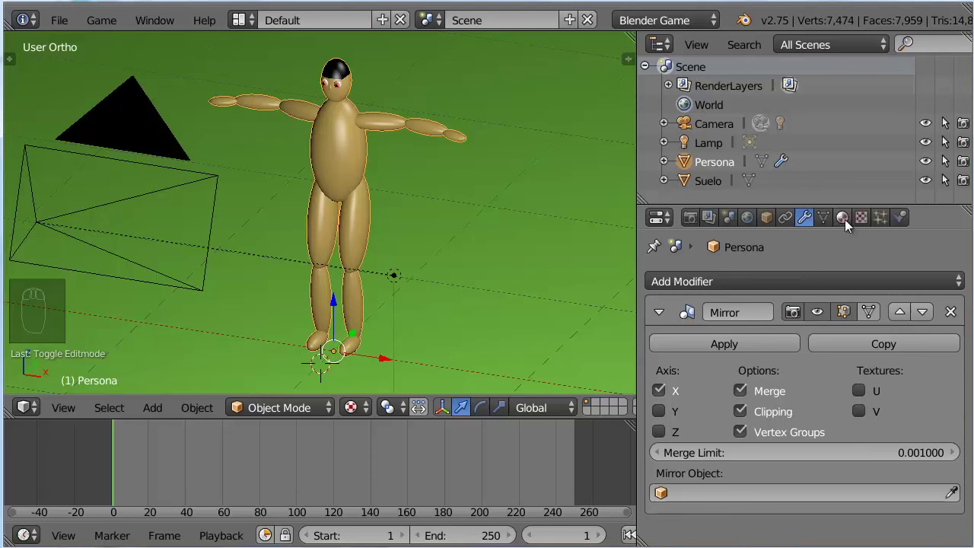
left_click_drag(846, 221, 926, 423)
left_click_drag(894, 406, 865, 394)
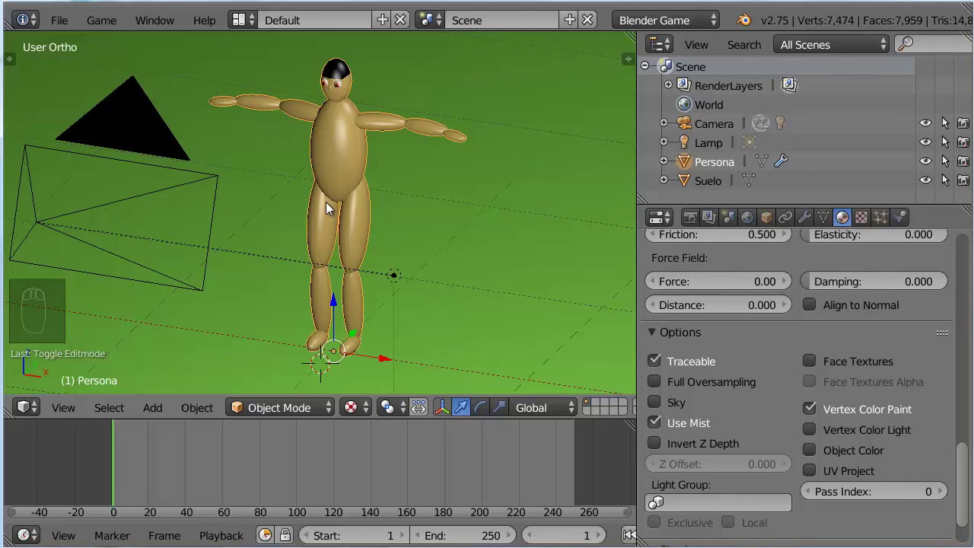
- Enter edit mode, frame the selected eye, then zoom out to see both eyes and the nose
key("Tab")
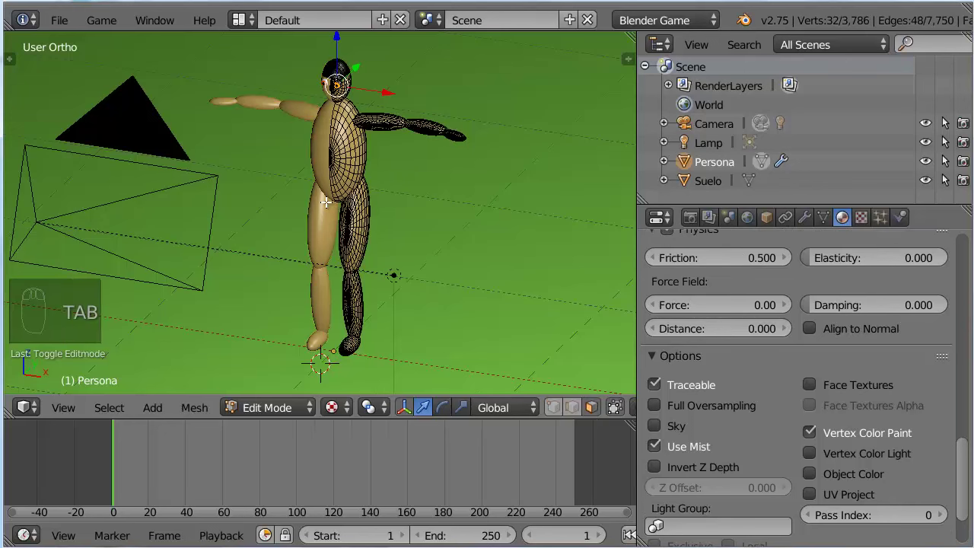
key("KP_Decimal")
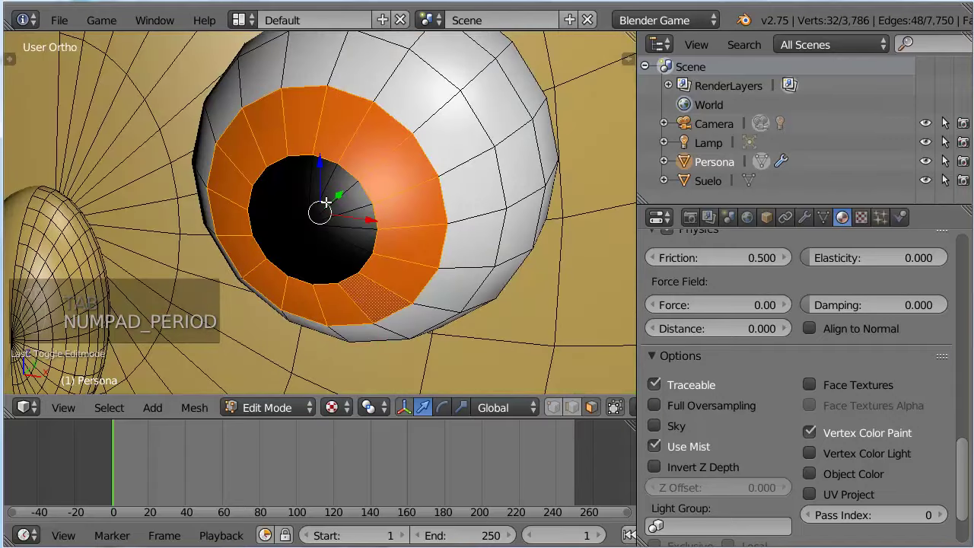
left_click_drag(283, 411, 289, 340)
left_click_drag(359, 412, 365, 331)
left_click_drag(365, 332, 341, 269)
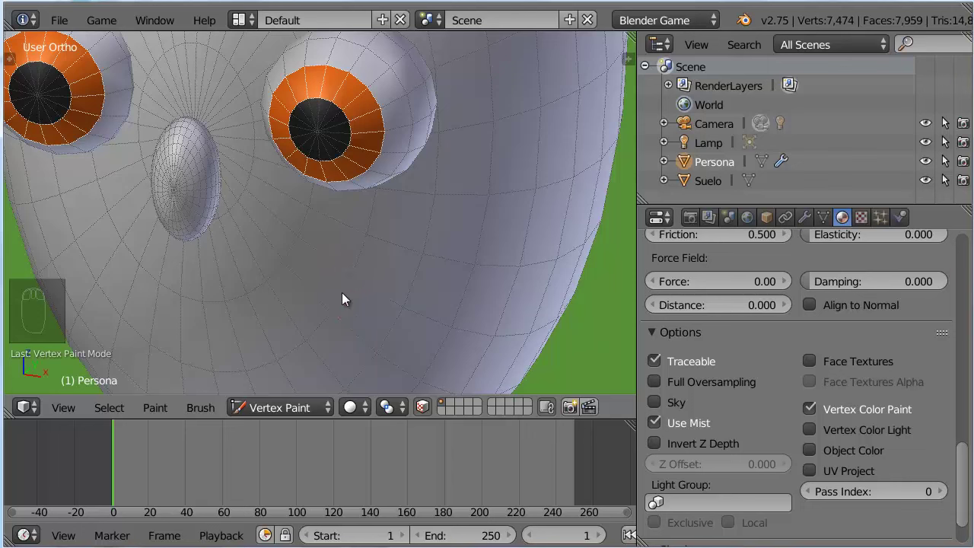
- Switch Persona back to object mode and zoom out to show the whole character
left_click_drag(279, 414, 450, 230)
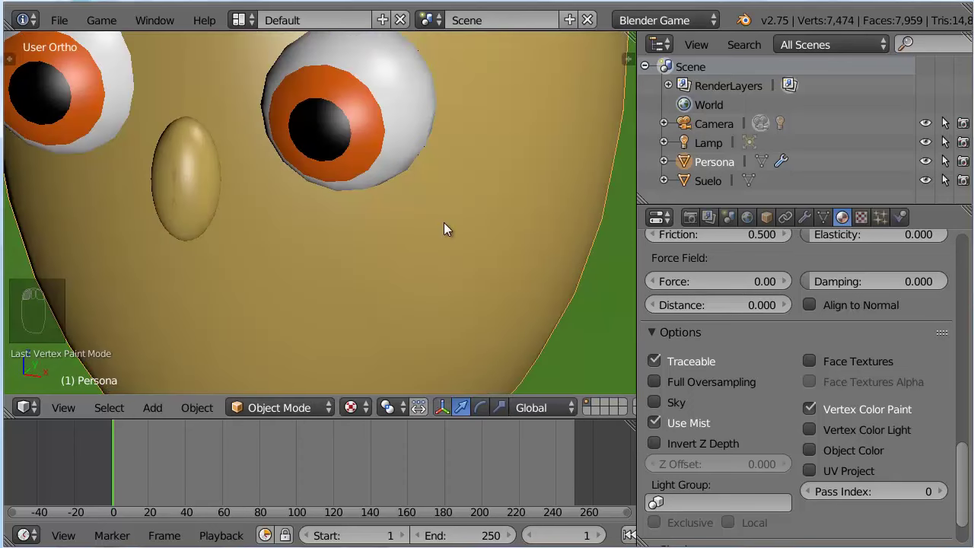
key("KP_Decimal")
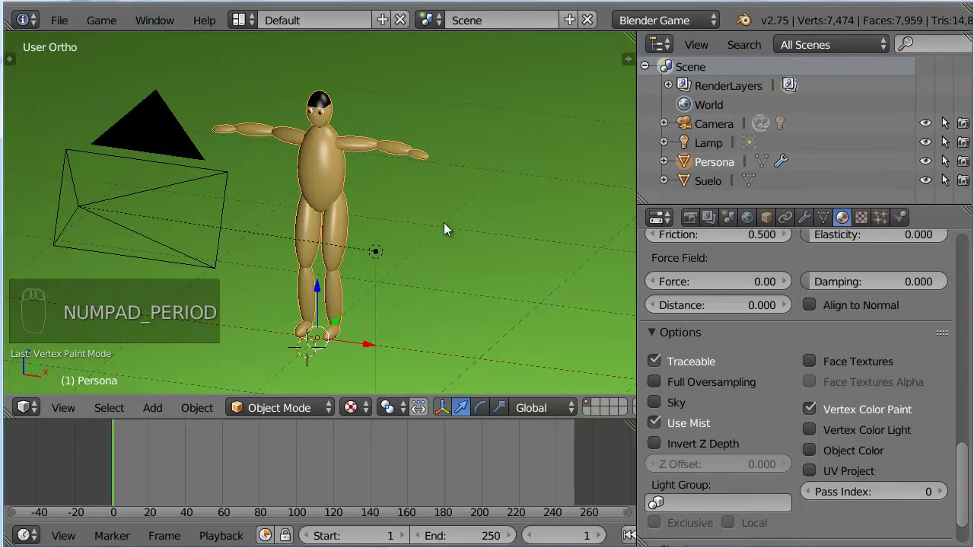